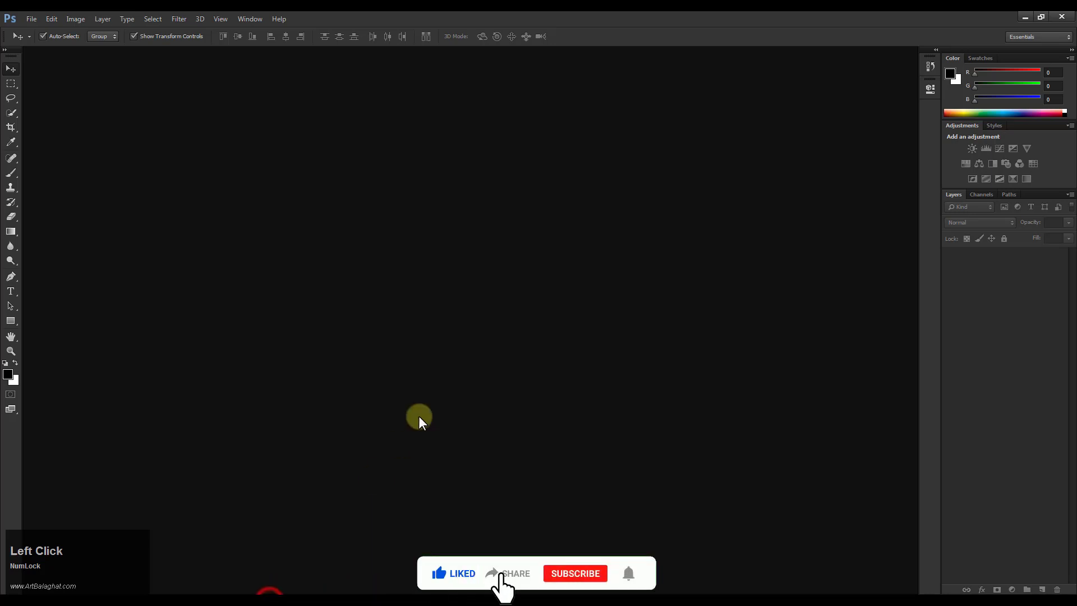
# - Browse to the image folder in Explorer and grab 001.jpg to drag into Photoshop
pyautogui.click(445, 383)
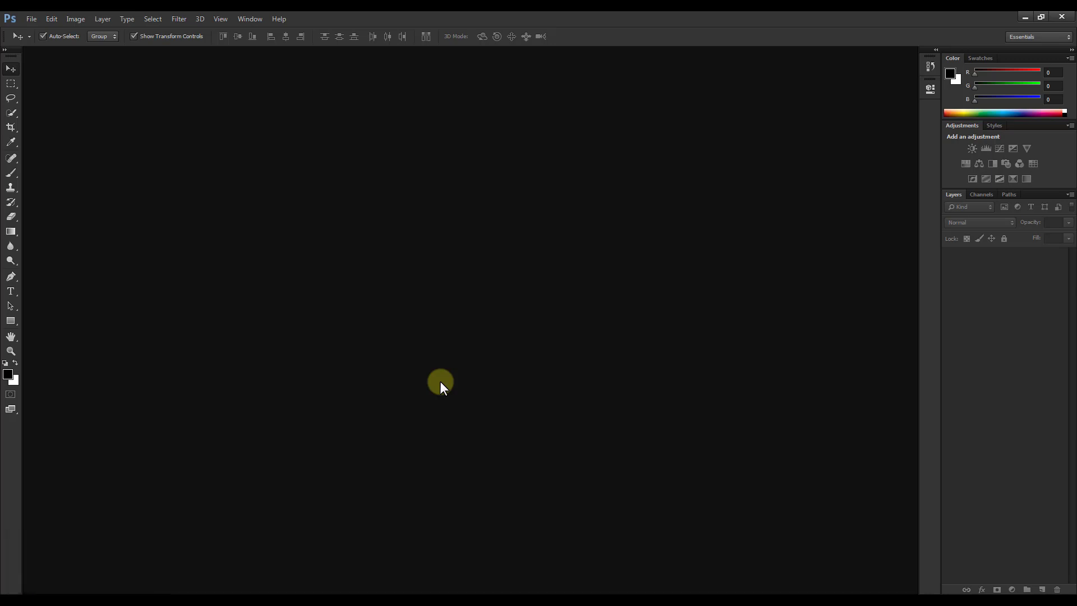
pyautogui.click(444, 384)
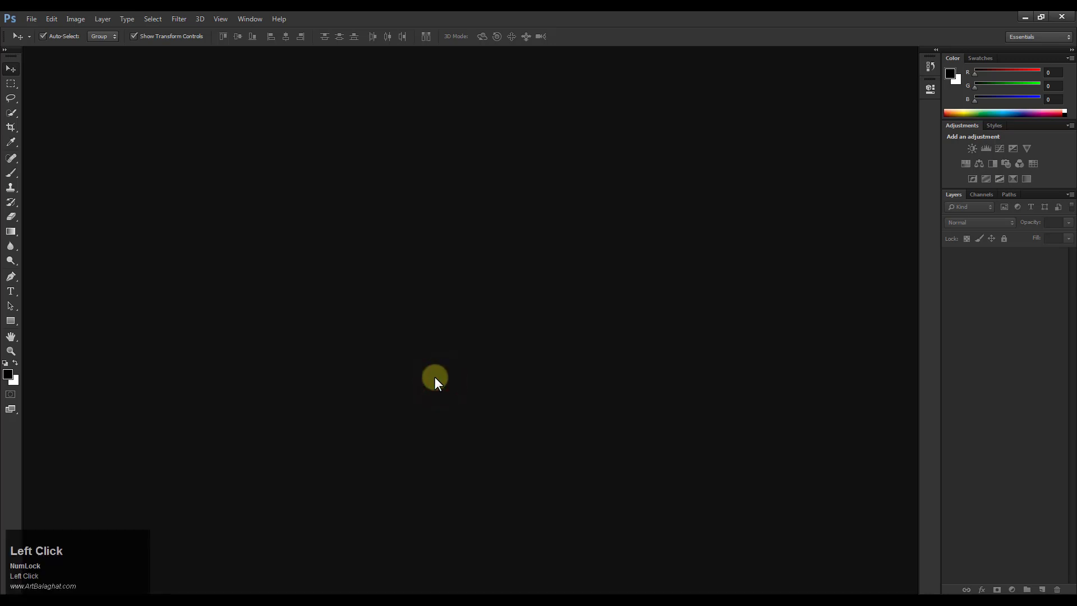
pyautogui.click(439, 379)
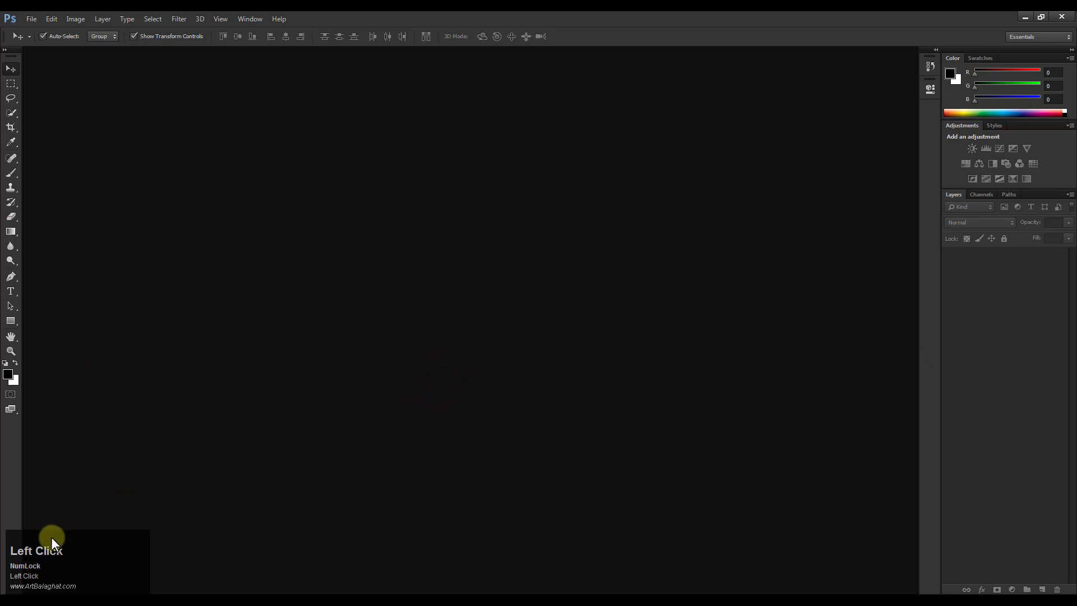
pyautogui.click(351, 353)
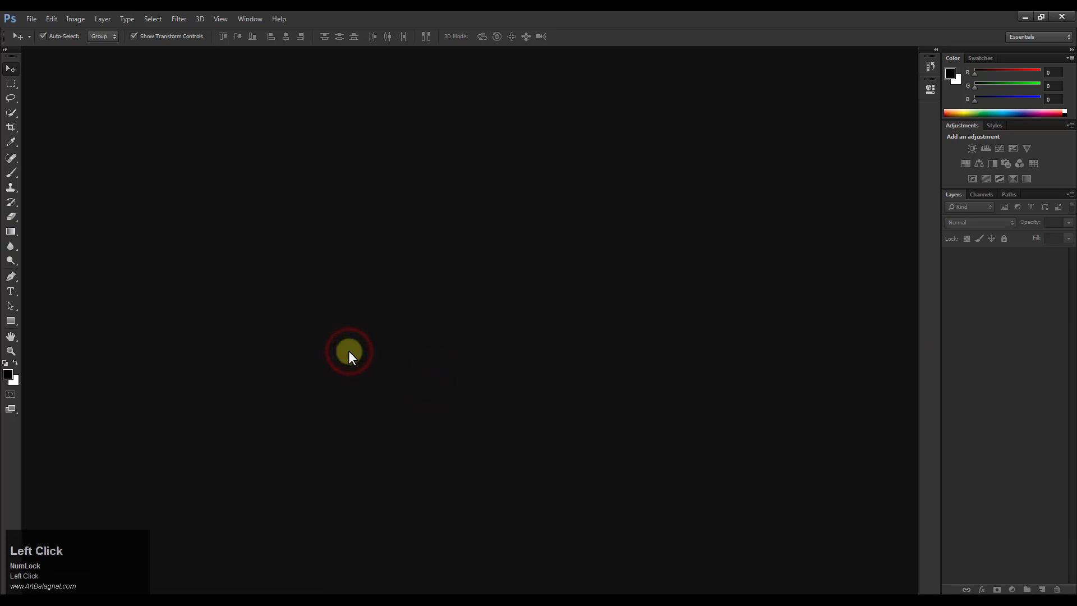
pyautogui.click(229, 470)
pyautogui.click(301, 436)
pyautogui.rightClick(247, 442)
pyautogui.click(246, 442)
pyautogui.rightClick(246, 442)
pyautogui.click(246, 442)
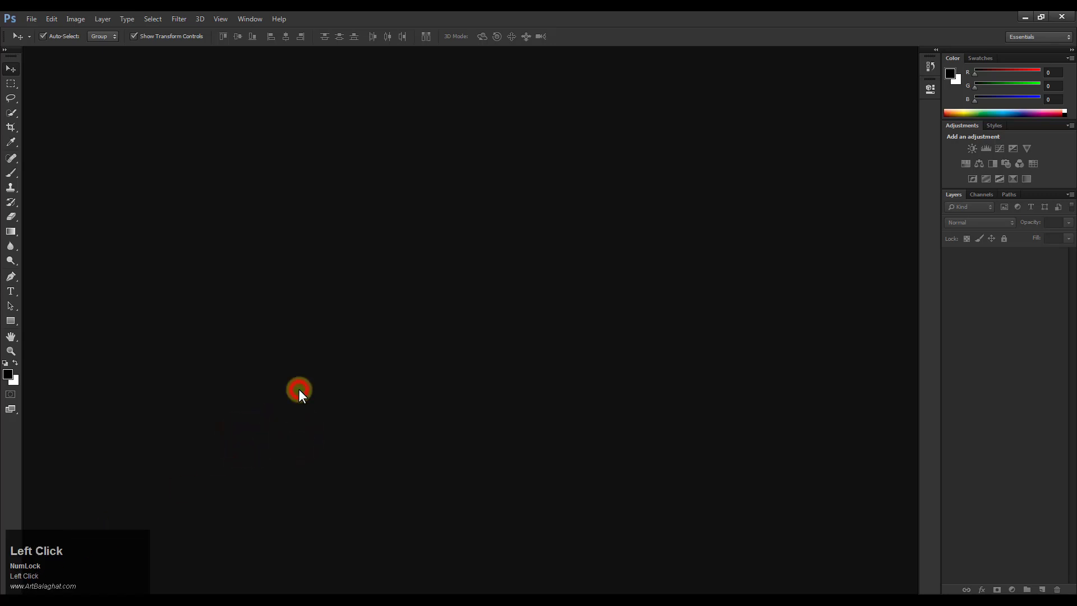
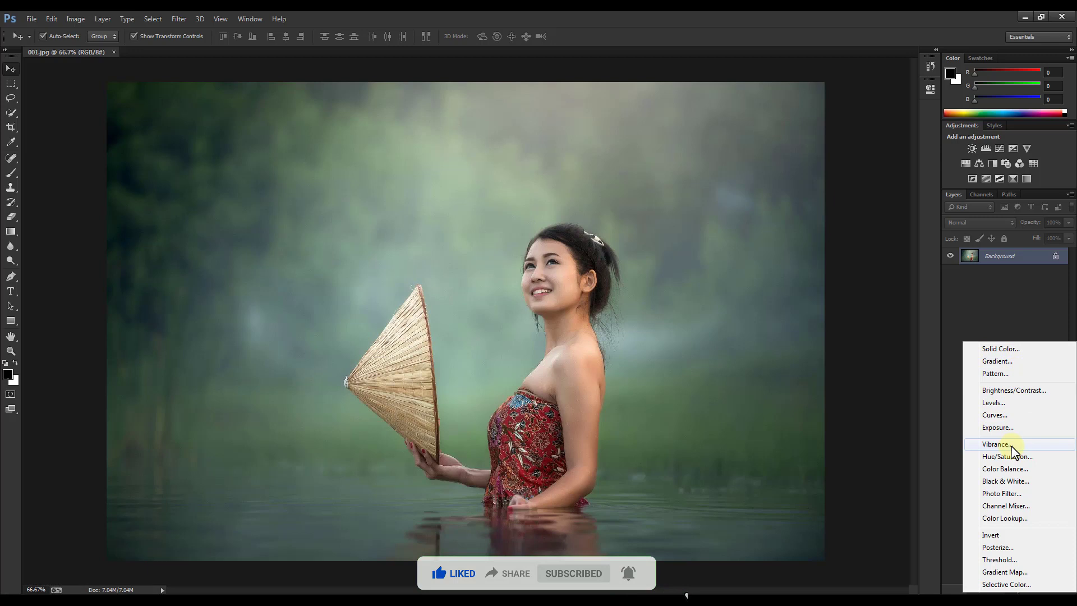
# - Add a Hue/Saturation adjustment layer above the Background at default settings
pyautogui.click(1010, 457)
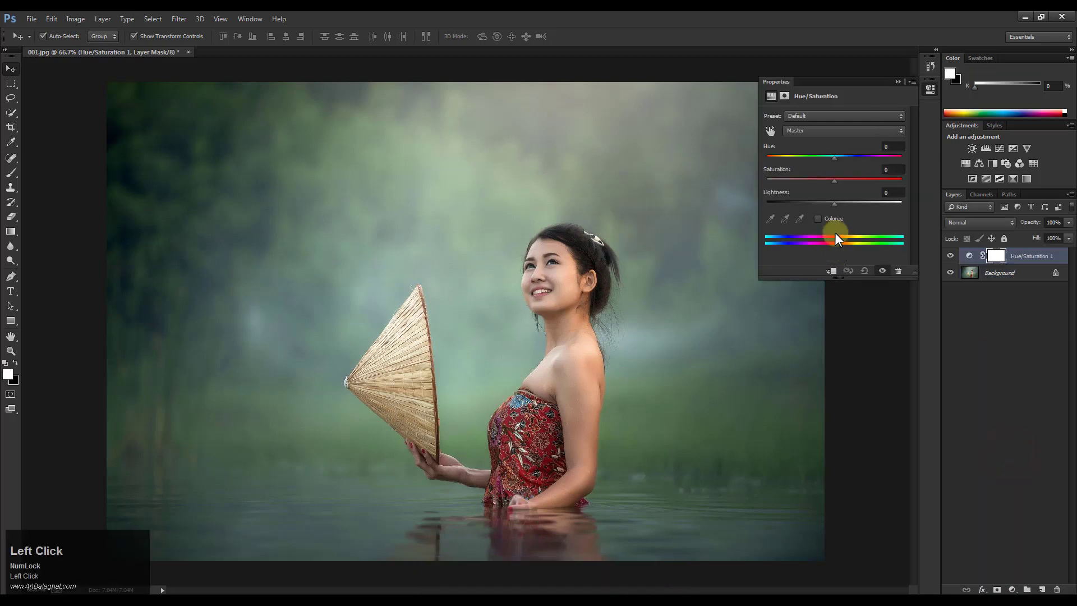
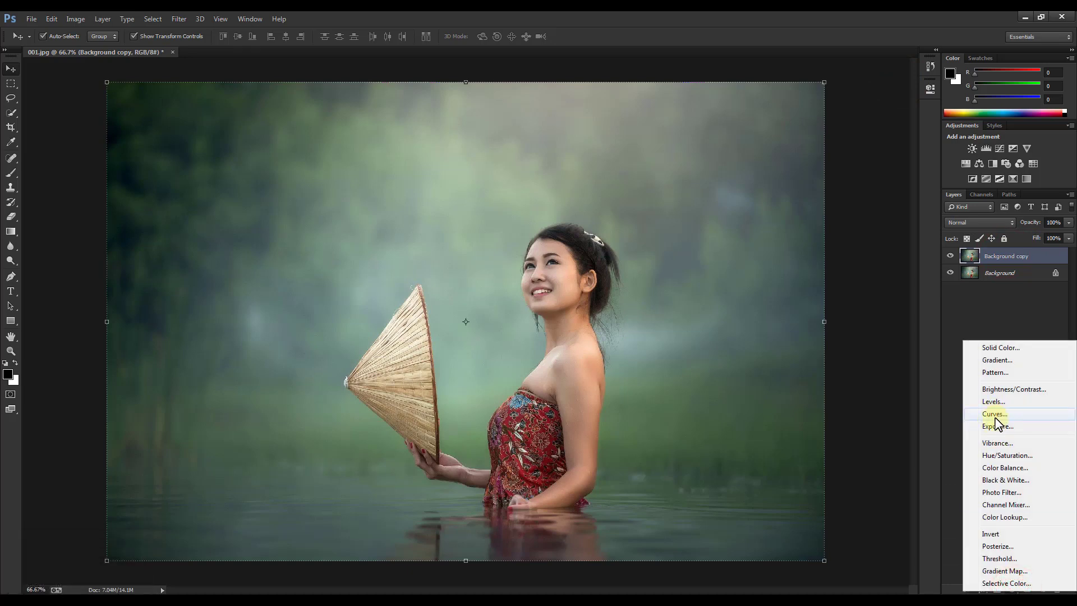
# - Target the Greens range in Hue/Saturation and drop their saturation to -95
pyautogui.click(1010, 456)
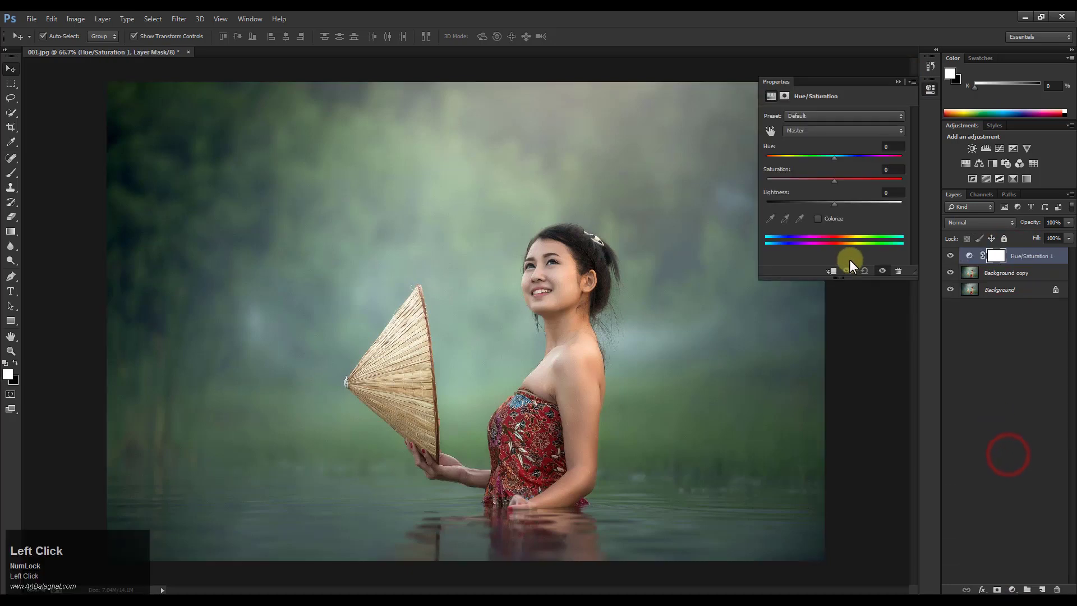
pyautogui.click(801, 119)
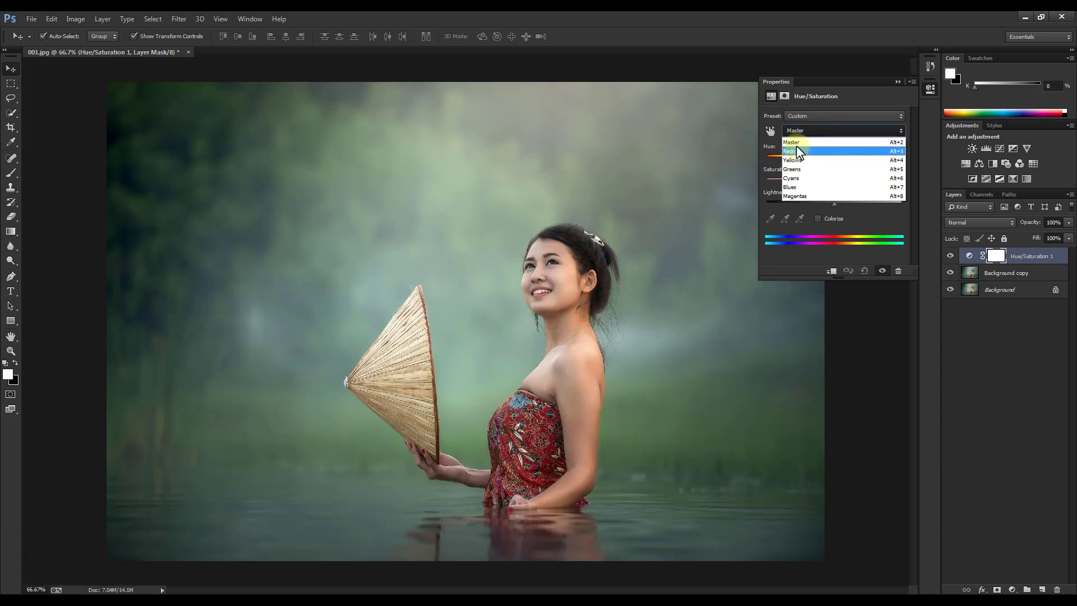
pyautogui.moveTo(798, 147); pyautogui.dragTo(785, 220)
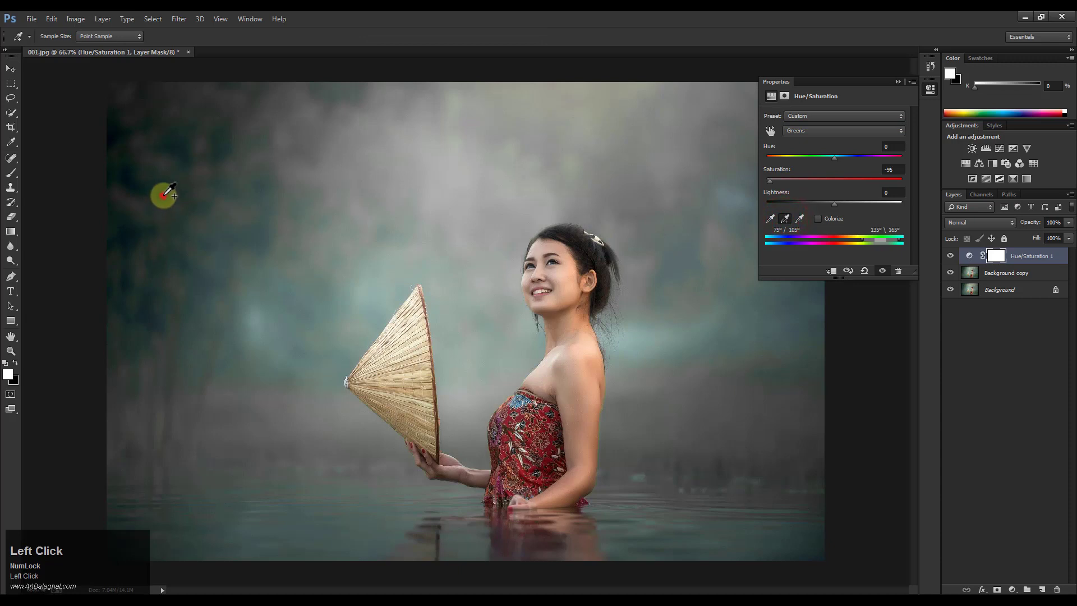
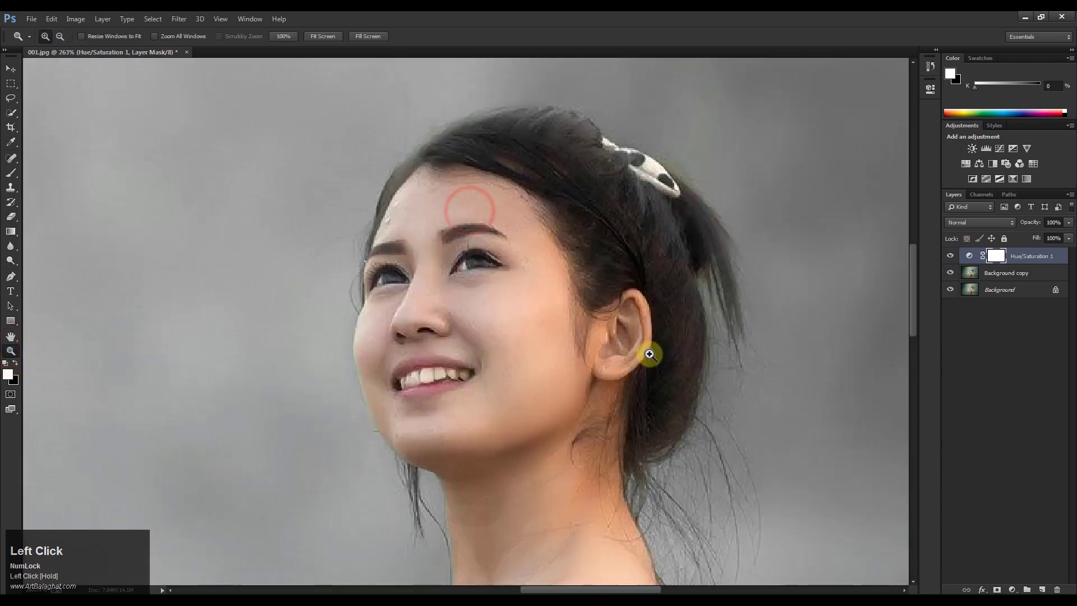
# - On a second Hue/Saturation layer set Greens to hue -8, saturation -63, lightness -4
pyautogui.scroll(-3)
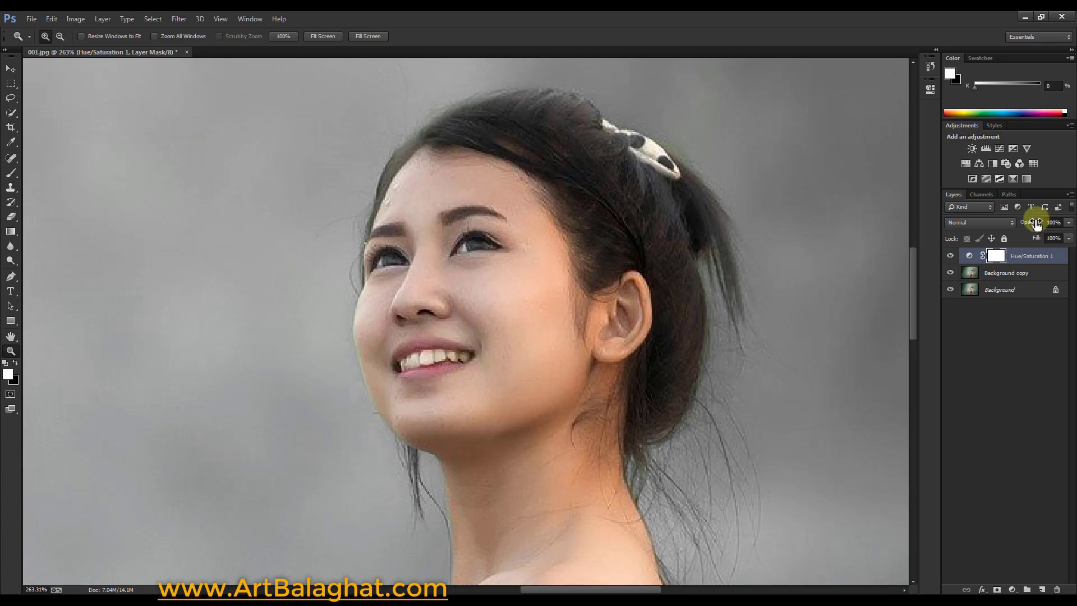
pyautogui.moveTo(977, 261); pyautogui.dragTo(834, 158)
pyautogui.moveTo(834, 159); pyautogui.dragTo(901, 81)
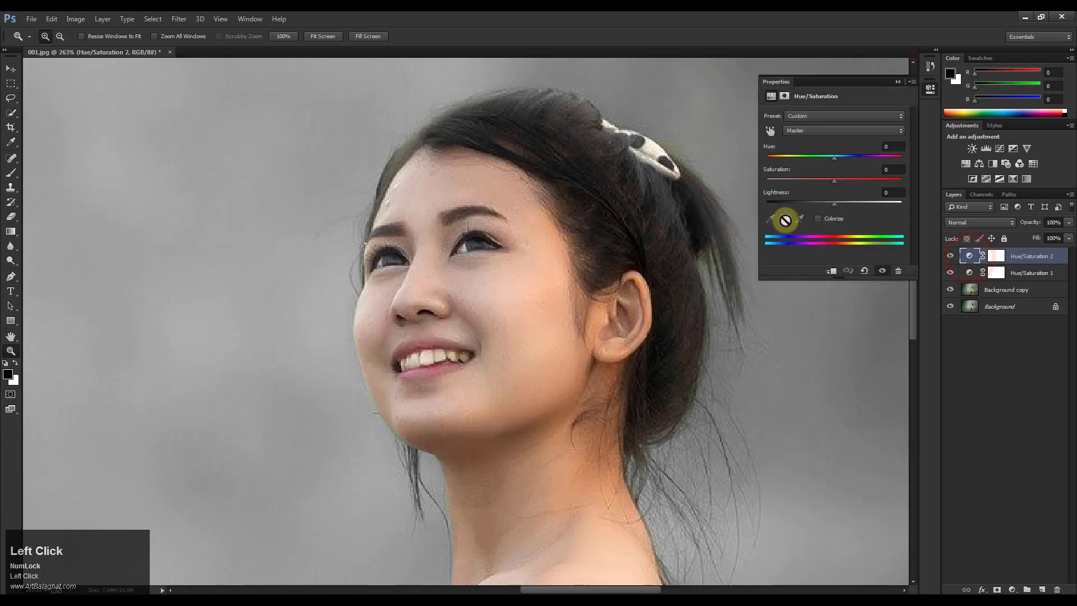
# - Settle the second layer's Greens saturation at -64 and dismiss its Properties panel
pyautogui.moveTo(805, 129); pyautogui.dragTo(799, 130)
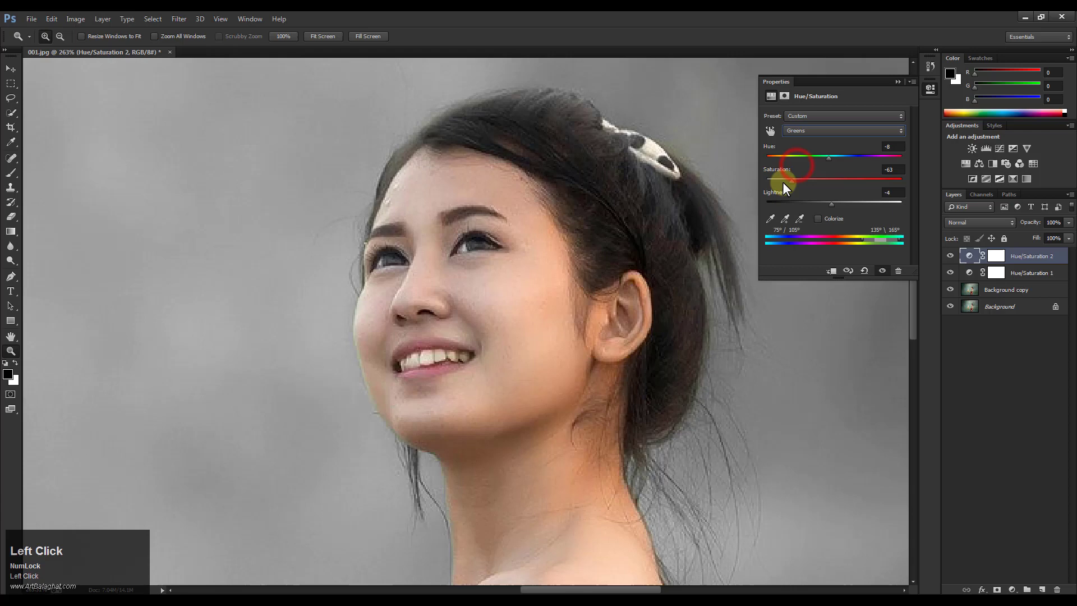
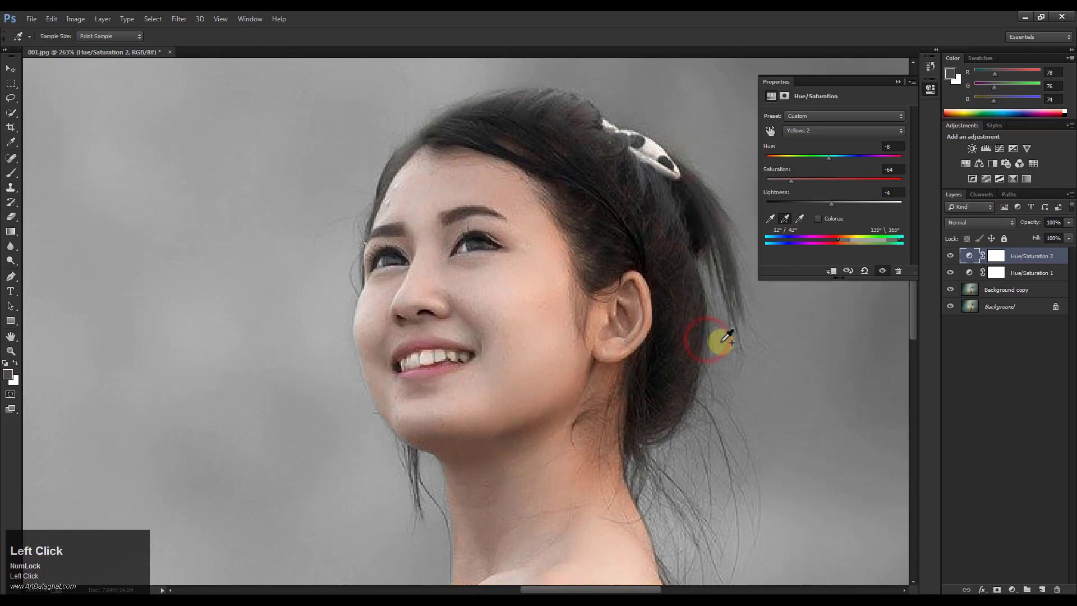
pyautogui.press('ctrl+z')
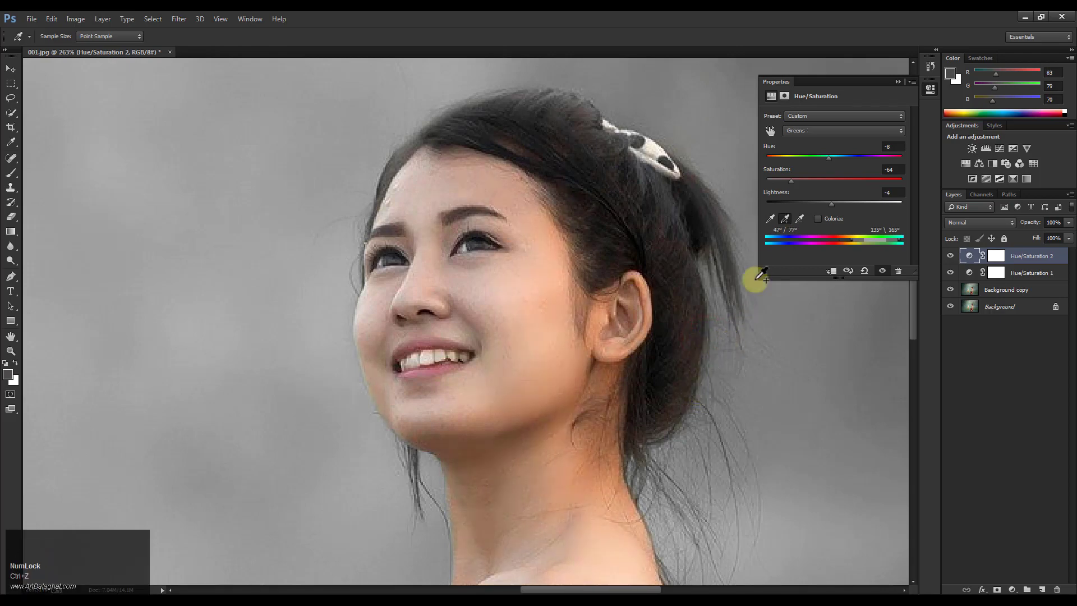
pyautogui.click(833, 220)
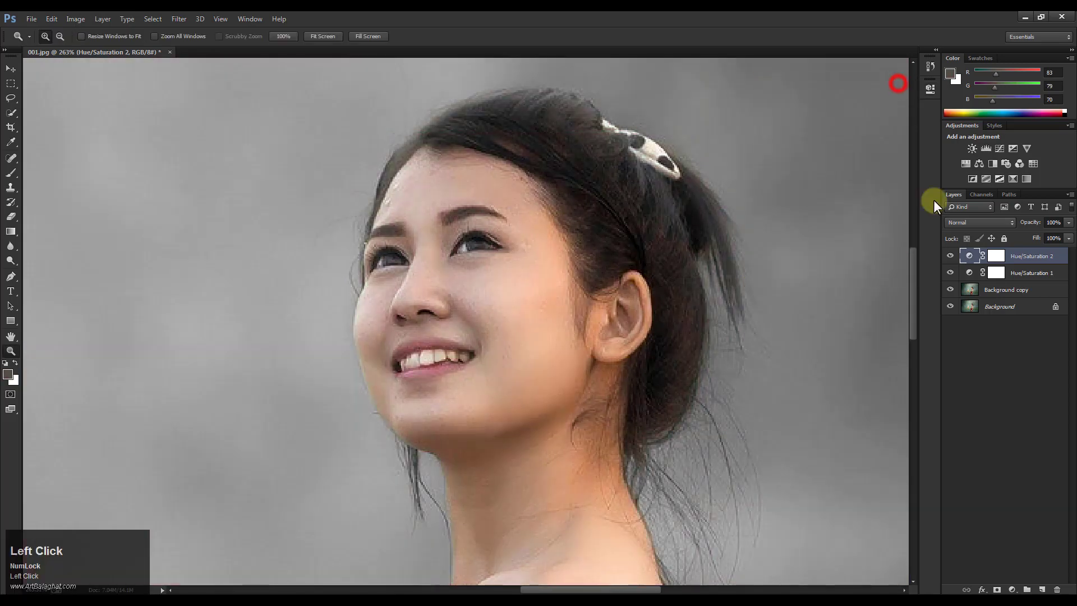
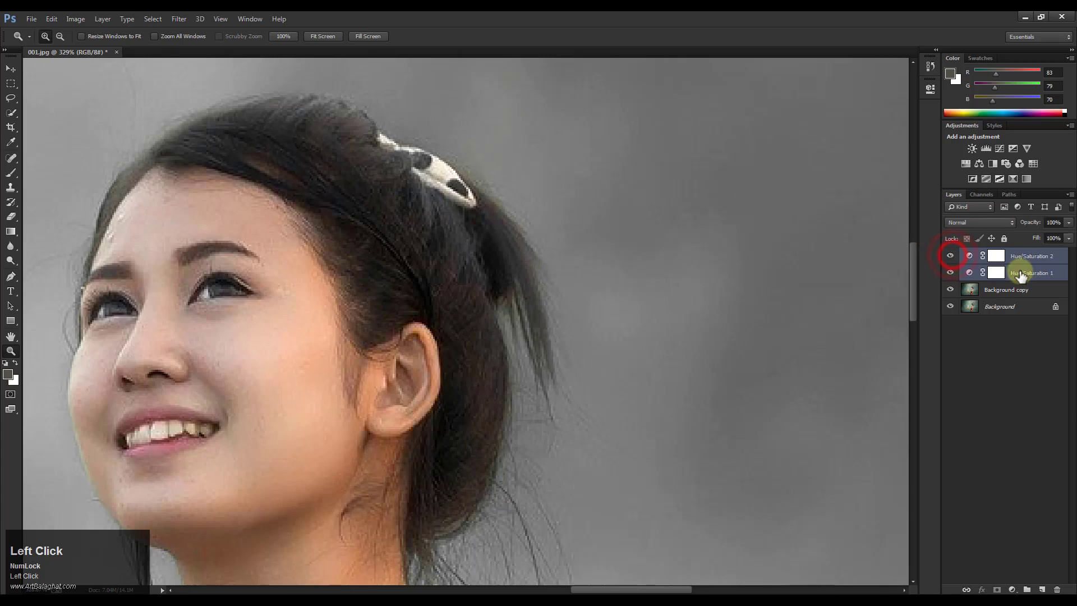
# - Group the two Hue/Saturation layers with Ctrl+G and toggle the group to compare before/after
pyautogui.press('ctrl+g')
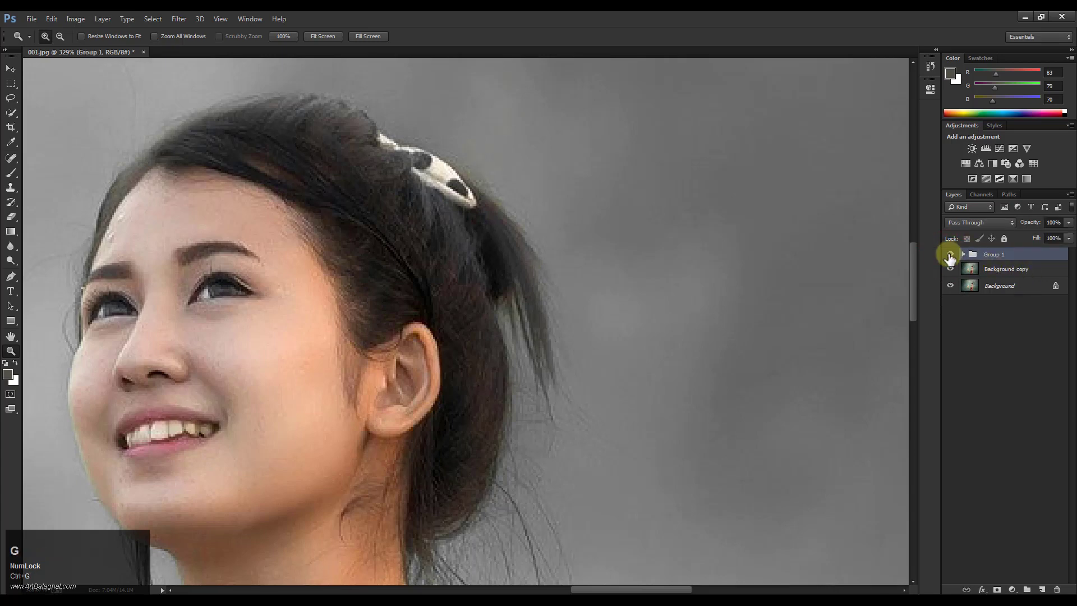
pyautogui.click(954, 257)
pyautogui.press('space')
pyautogui.rightClick(526, 248)
pyautogui.click(538, 254)
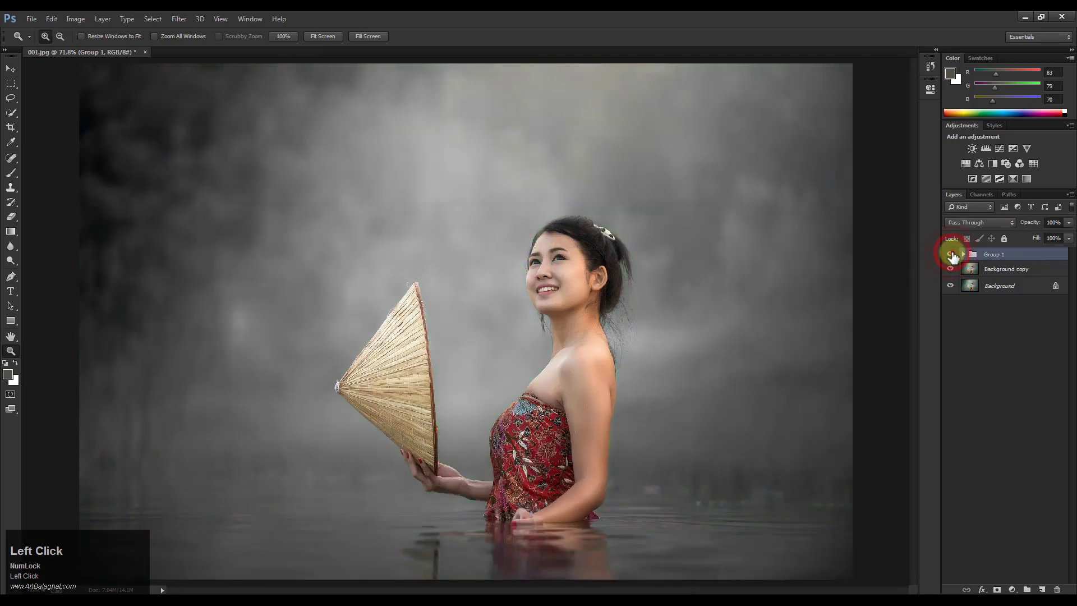
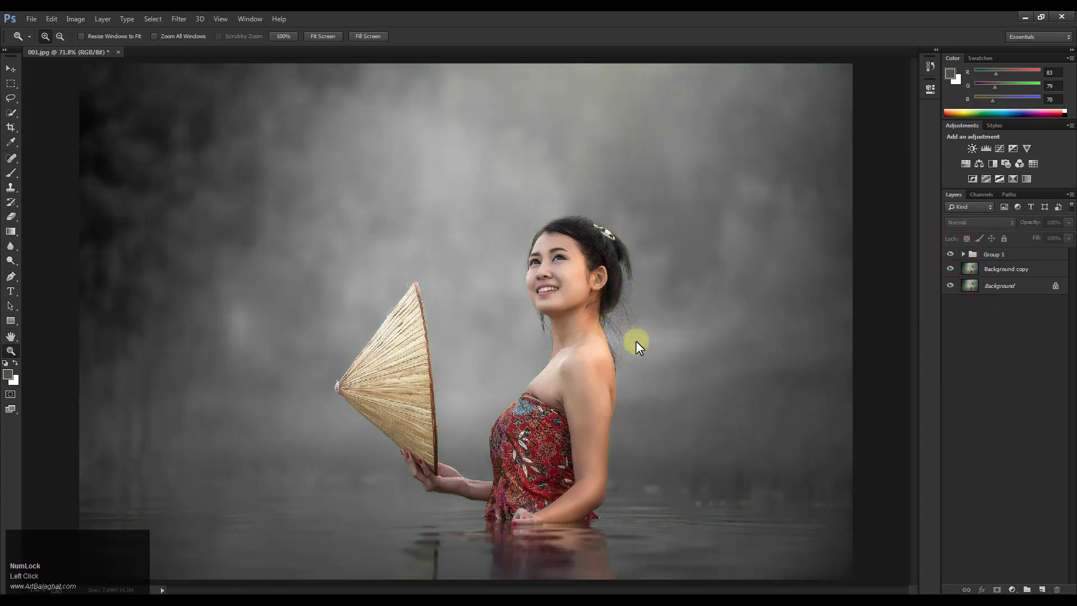
# - Switch to the Move tool and select a layer in the Layers panel
pyautogui.press('v')
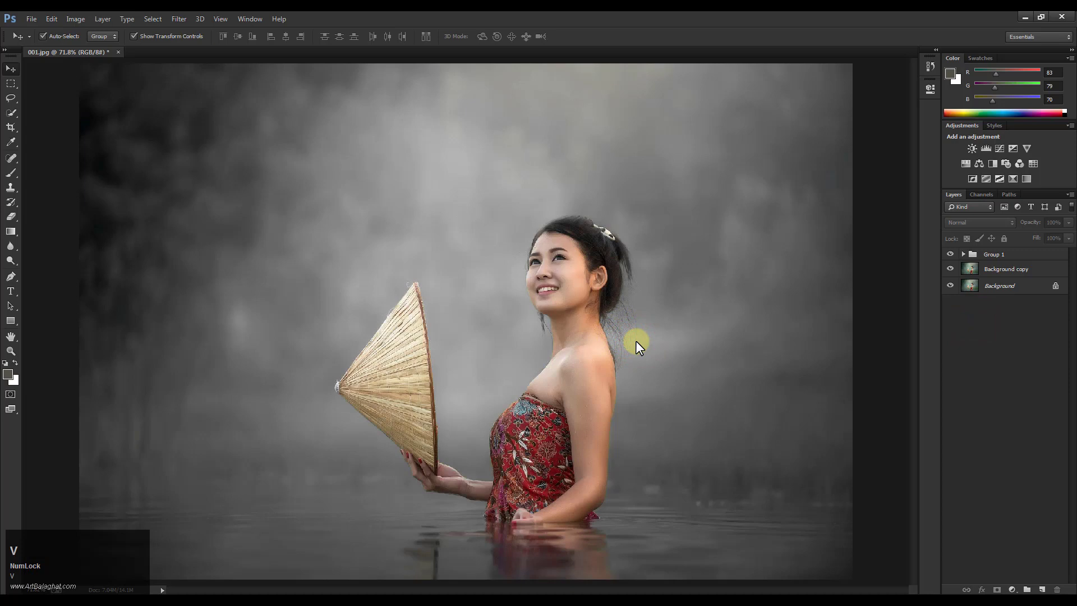
pyautogui.click(937, 356)
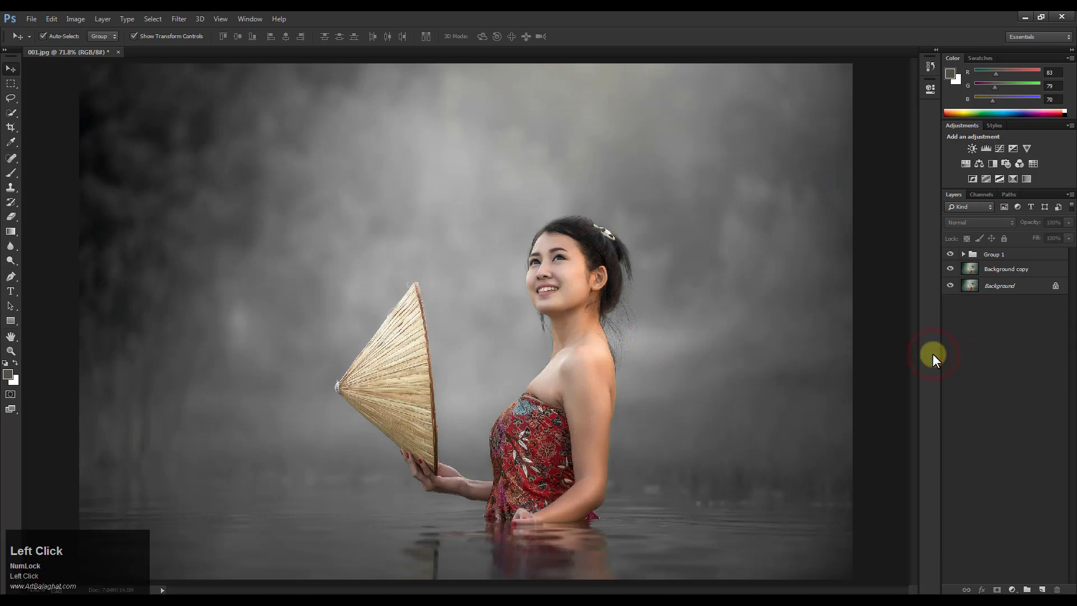